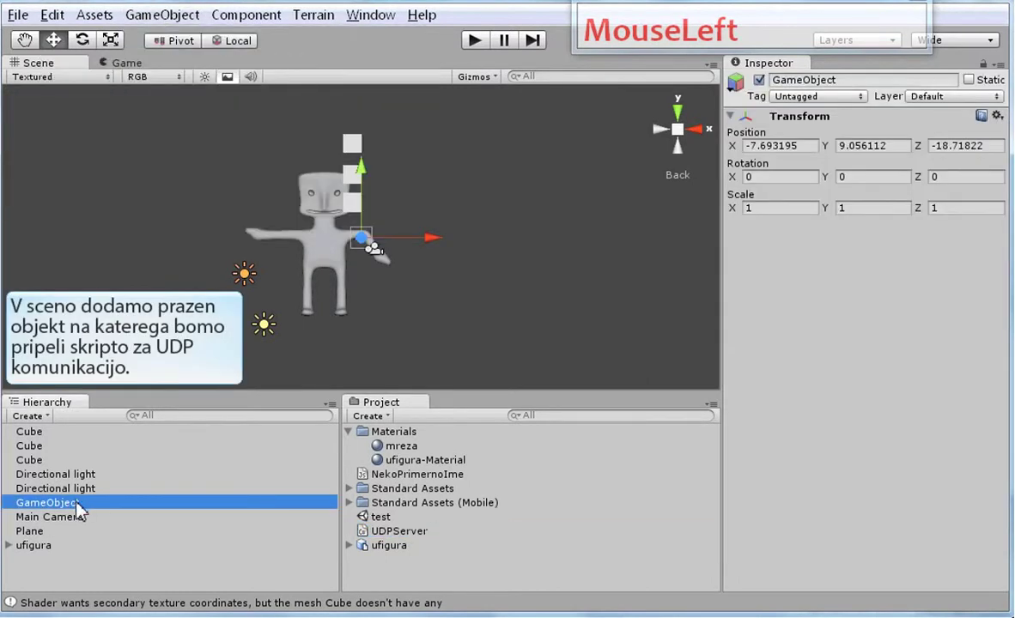
Step: Name the empty GameObject UDP and attach the UDPServer script to it
{"action": "type", "text": "Udp"}
{"action": "key", "text": "Return"}
{"action": "left_click_drag", "start_coordinate": [437, 256], "coordinate": [44, 540]}
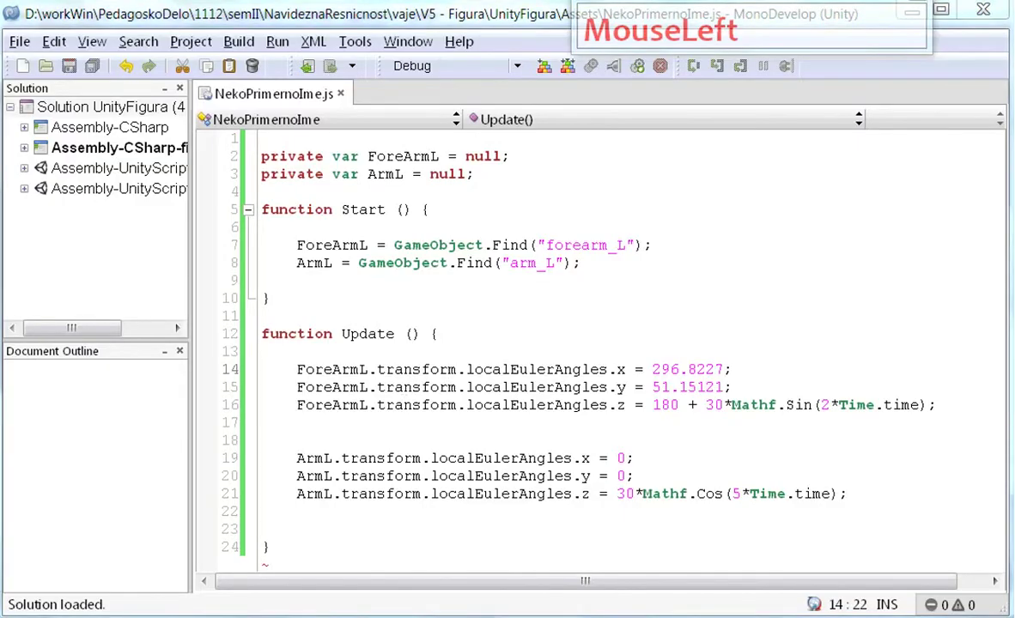
Step: Declare 'private var udpServer = null;' at the top of the script above the arm variables
{"action": "scroll", "scroll_direction": "up", "scroll_amount": 3}
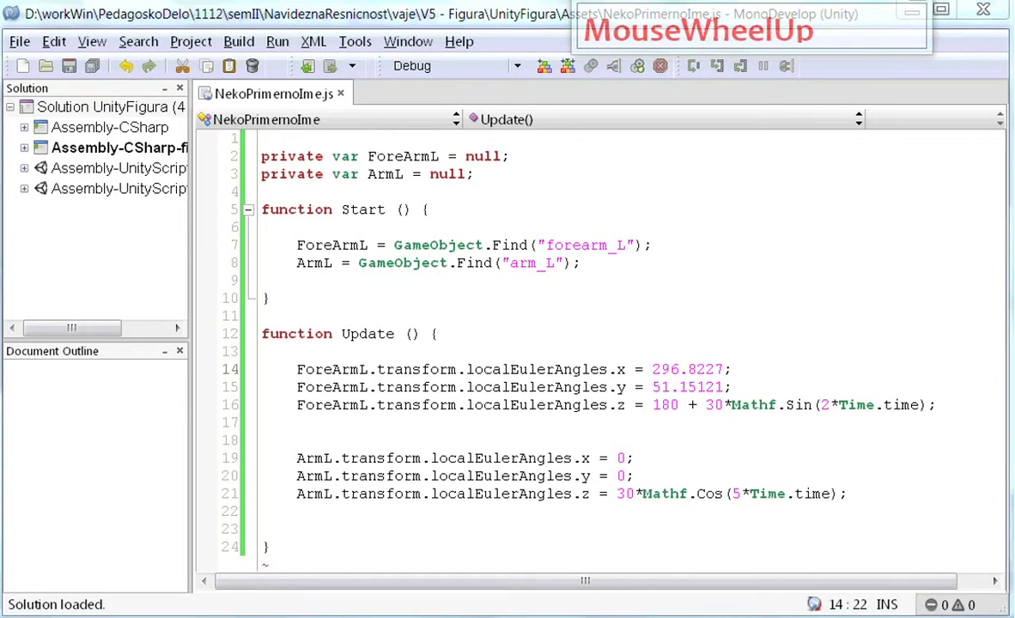
{"action": "left_click", "coordinate": [88, 347]}
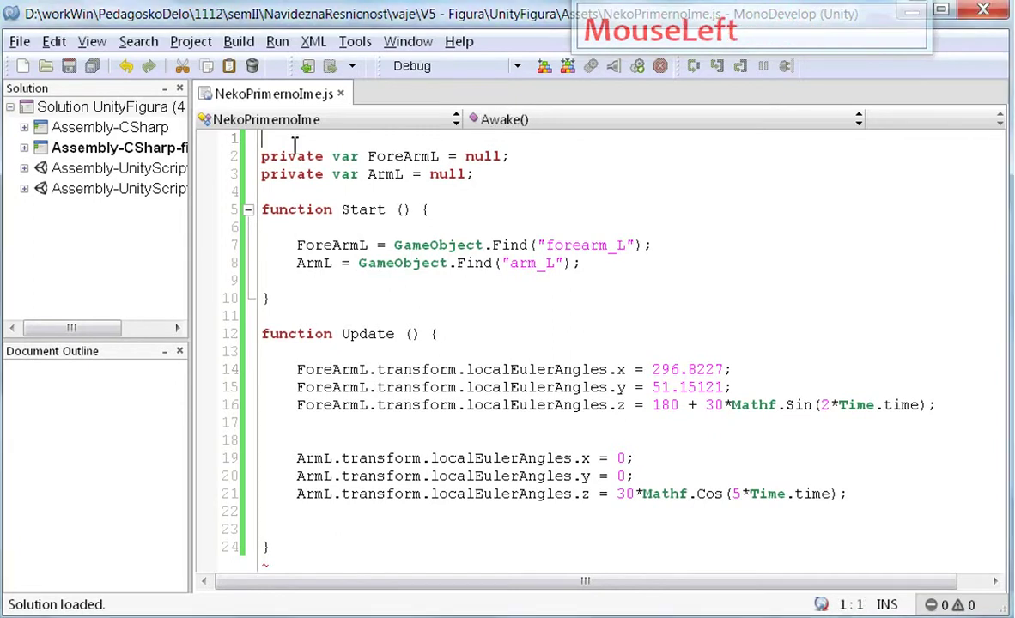
{"action": "key", "text": "Return"}
{"action": "key", "text": "Return"}
{"action": "key", "text": "Up"}
{"action": "type", "text": "private var"}
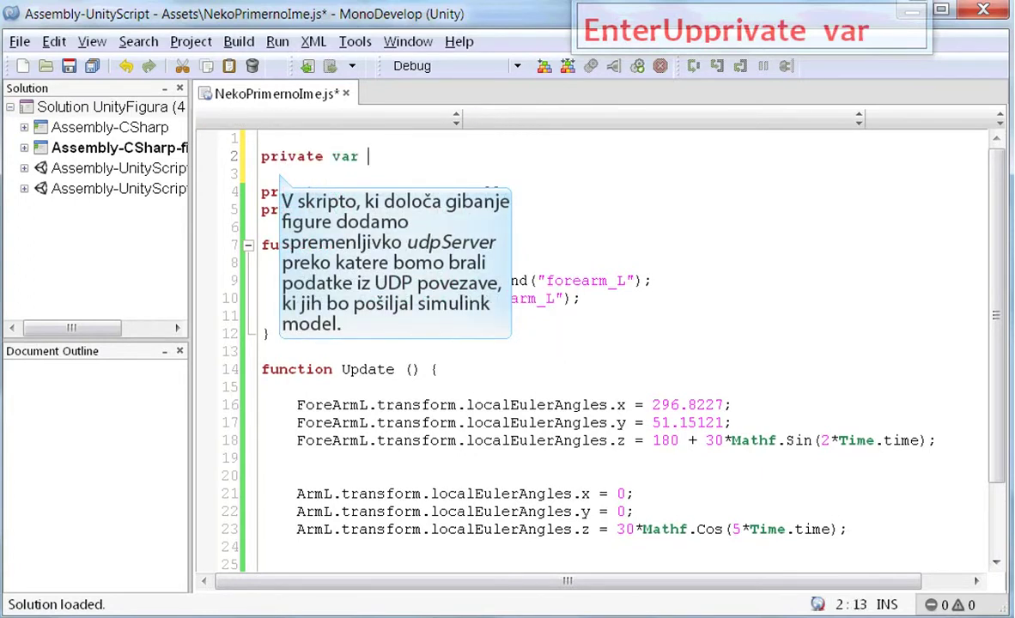
{"action": "type", "text": "dpServer"}
{"action": "type", "text": "null"}
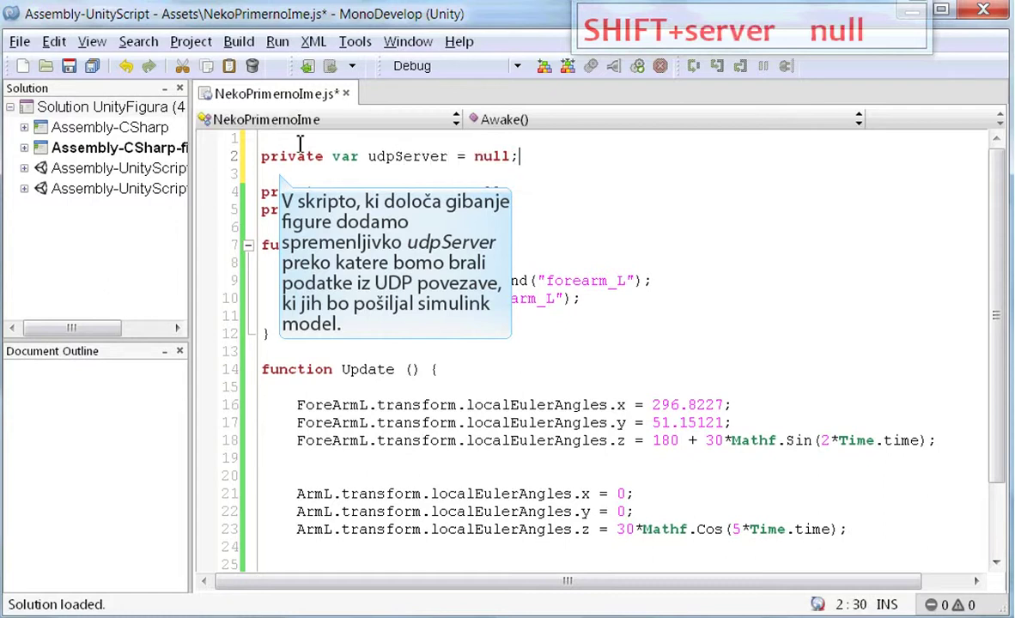
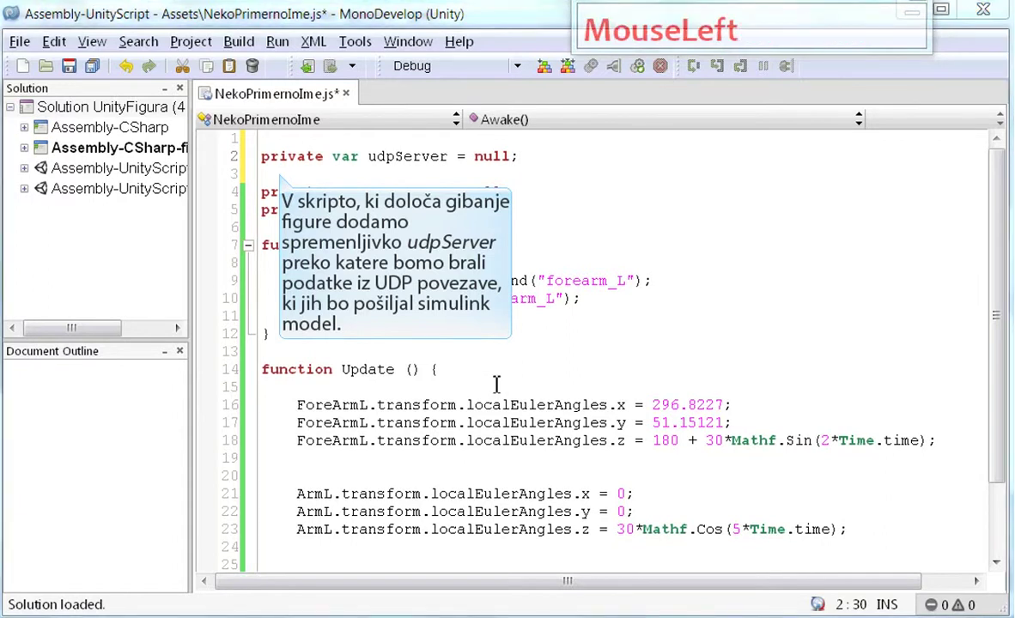
Step: Add an indented blank line inside Start() ready for the assignment
{"action": "key", "text": "Return"}
{"action": "key", "text": "Return"}
{"action": "key", "text": "Up"}
{"action": "key", "text": "Tab"}
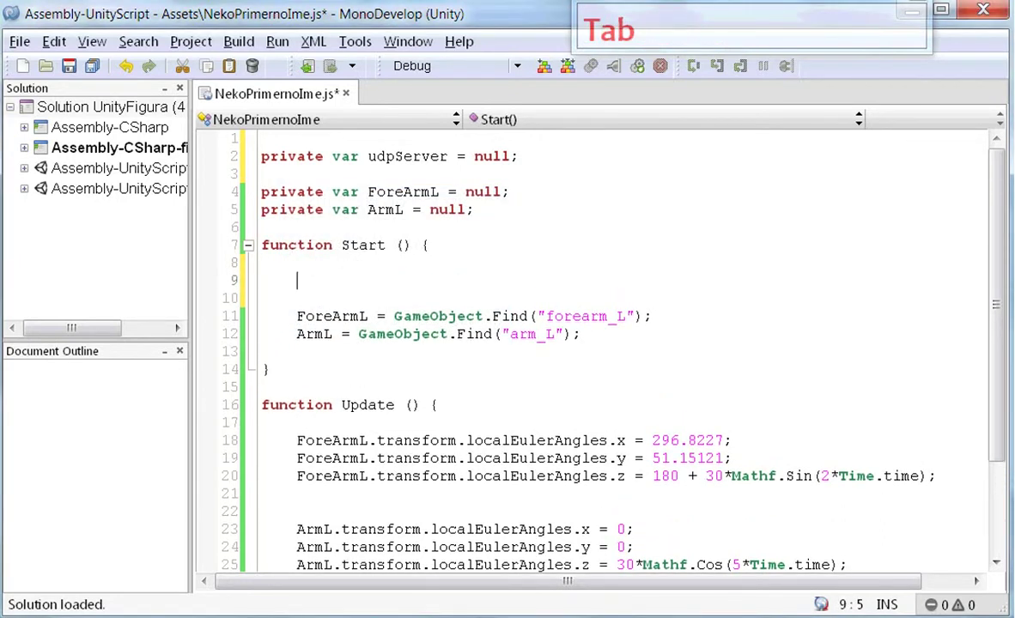
Step: Begin the line 'udpServer = GameObject.Find(' using autocomplete
{"action": "type", "text": "udp"}
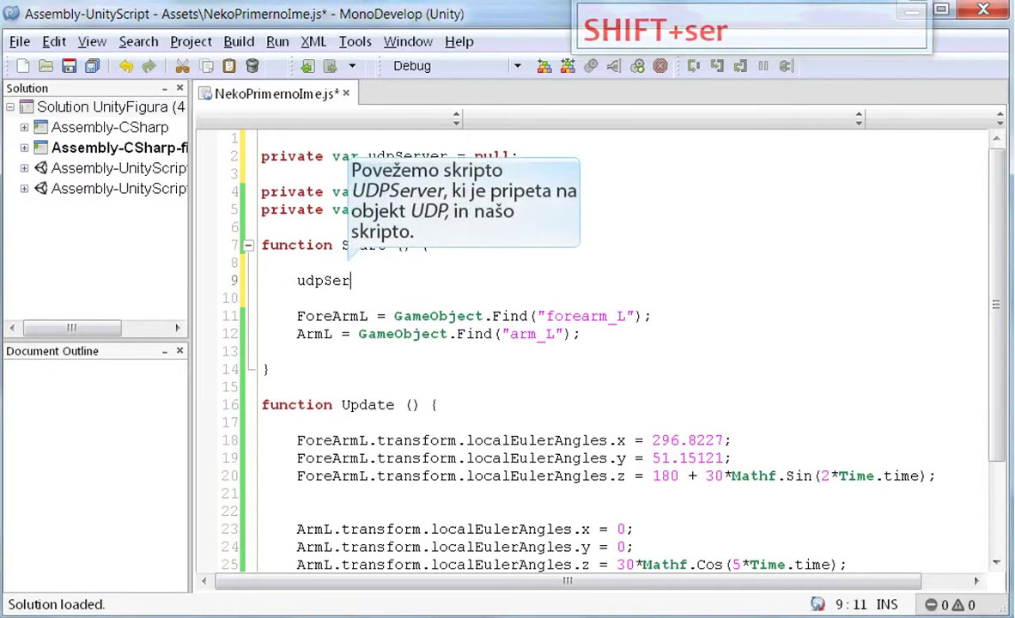
{"action": "type", "text": "ver"}
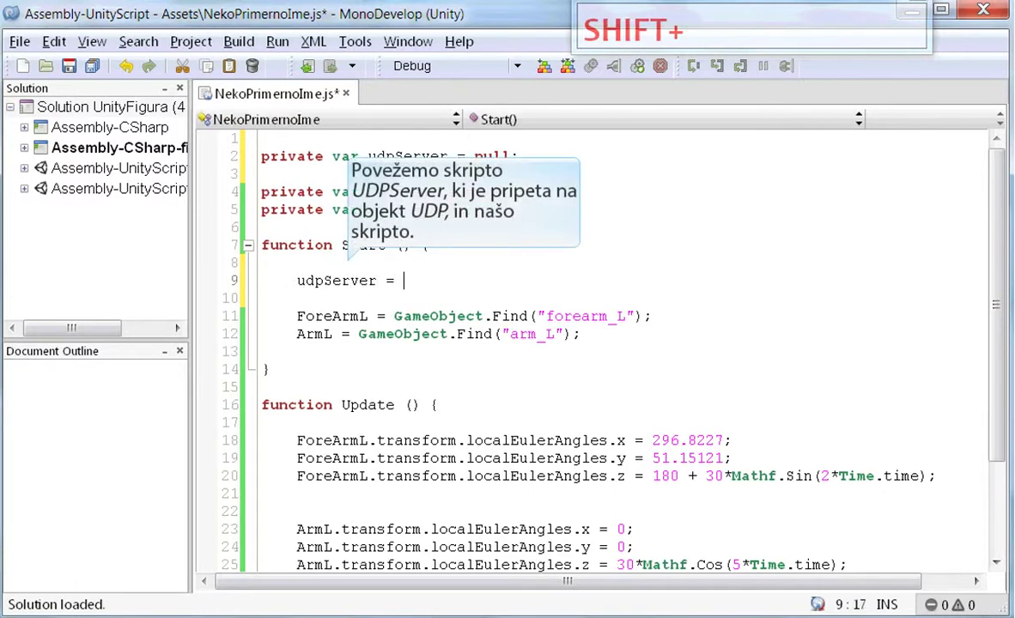
{"action": "type", "text": "Down"}
{"action": "key", "text": "Return"}
{"action": "key", "text": "shift+Down"}
{"action": "key", "text": "Return"}
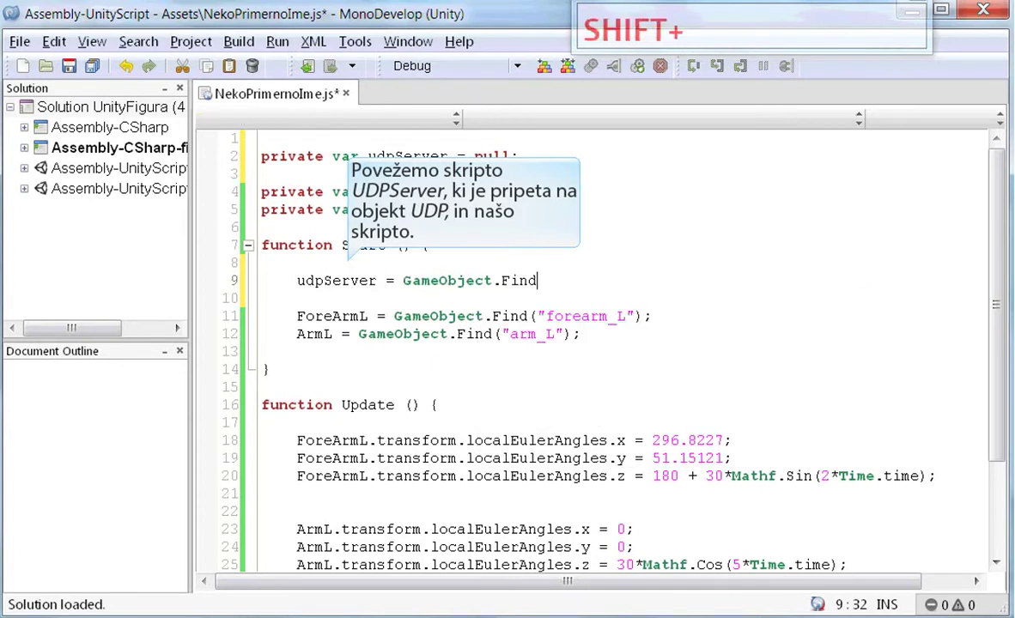
{"action": "key", "text": "shift+9"}
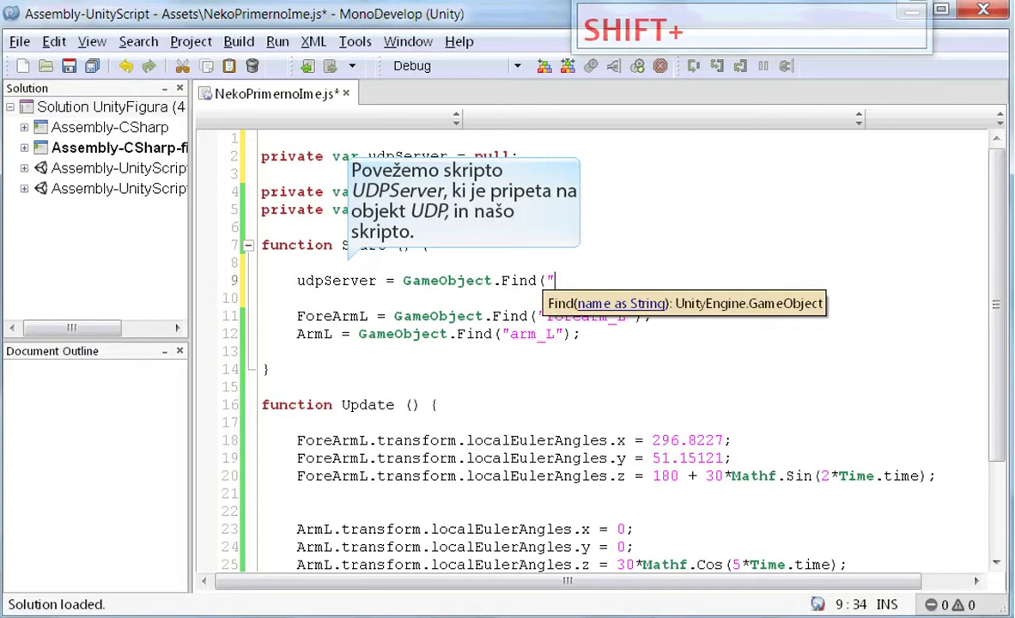
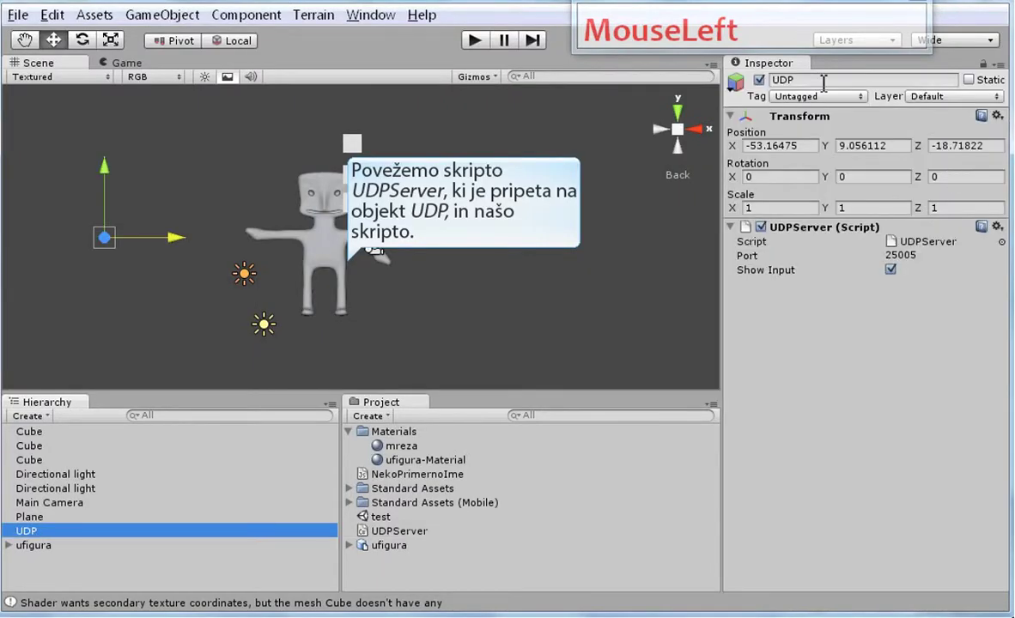
Step: Finish the call as GameObject.Find("UDP") after checking the object name in Unity
{"action": "key", "text": "ctrl+c"}
{"action": "left_click", "coordinate": [39, 583]}
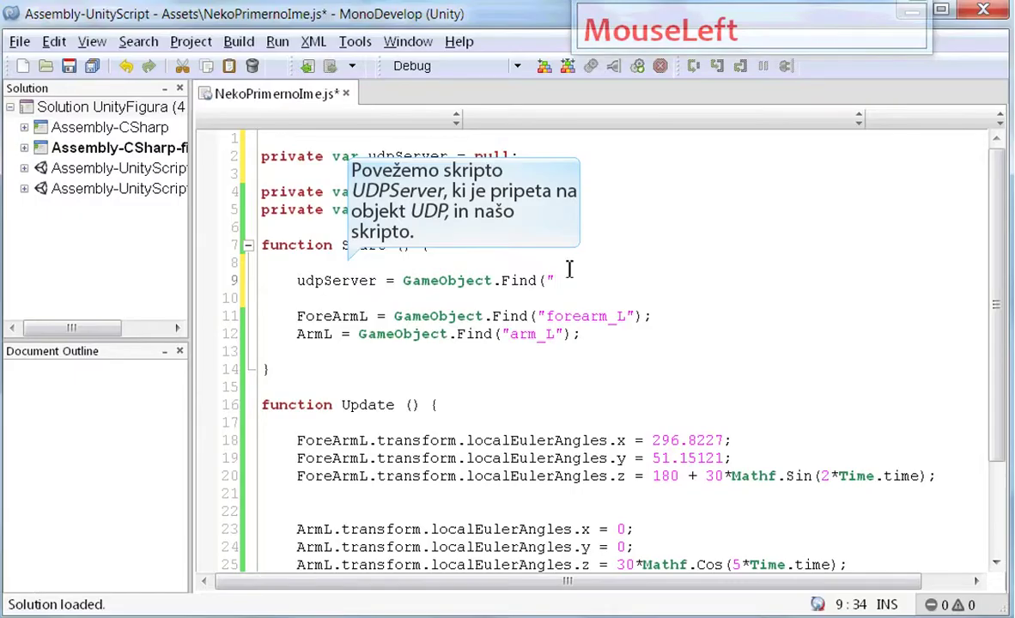
{"action": "key", "text": "ctrl+v"}
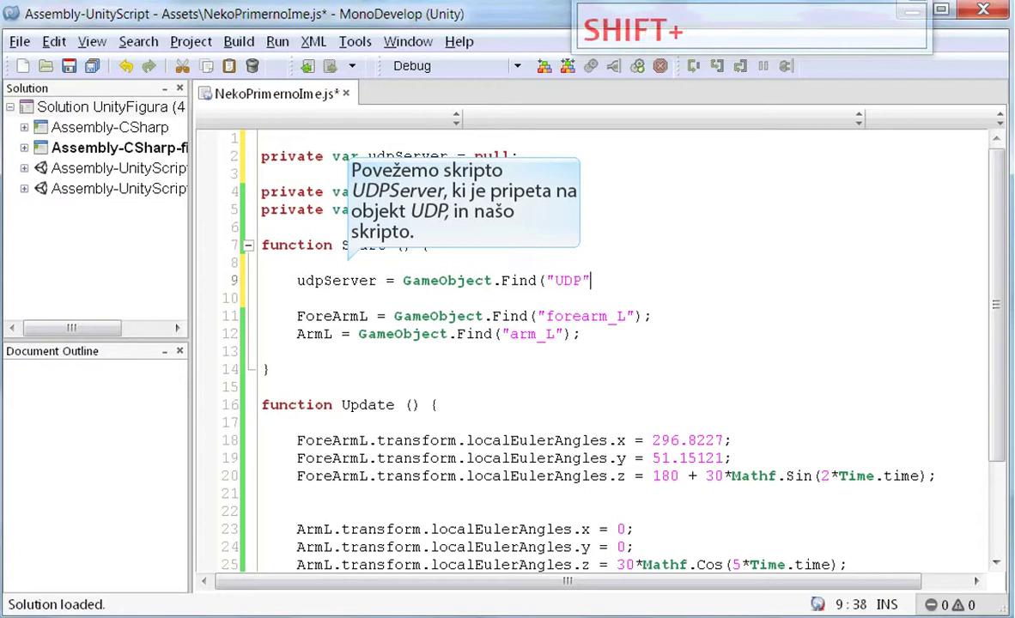
{"action": "key", "text": "shift+0"}
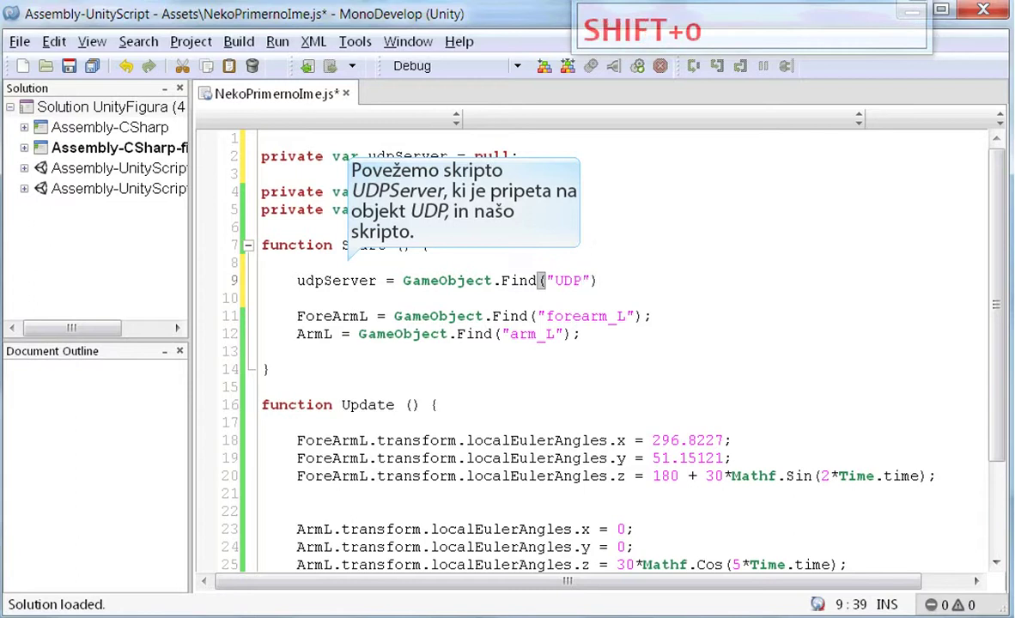
Step: Append .GetComponent( to the Find call via the suggestion list
{"action": "left_click_drag", "start_coordinate": [88, 346], "coordinate": [603, 282]}
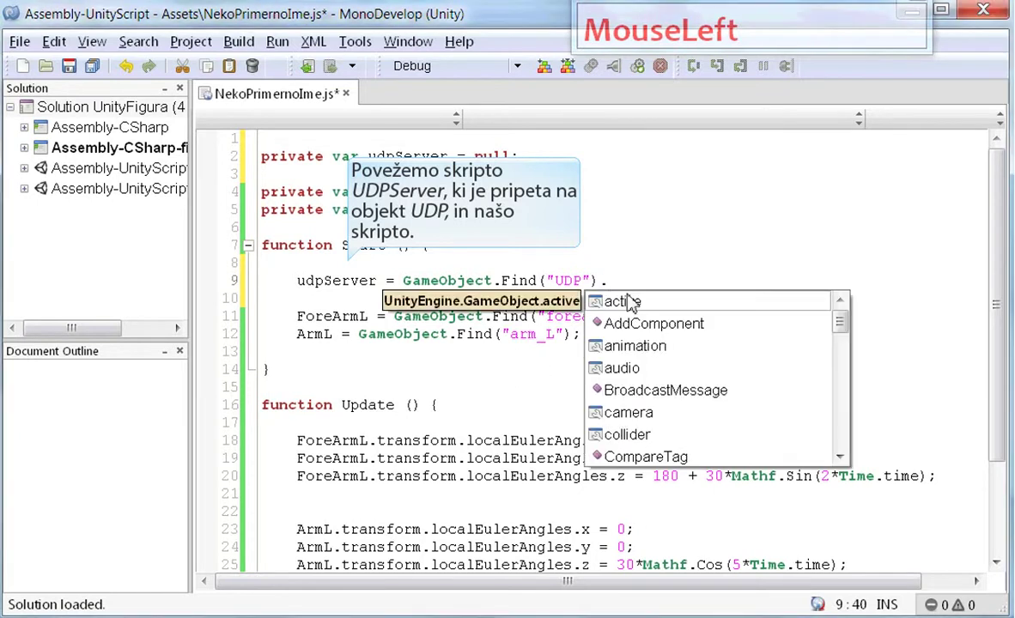
{"action": "key", "text": "shift+g"}
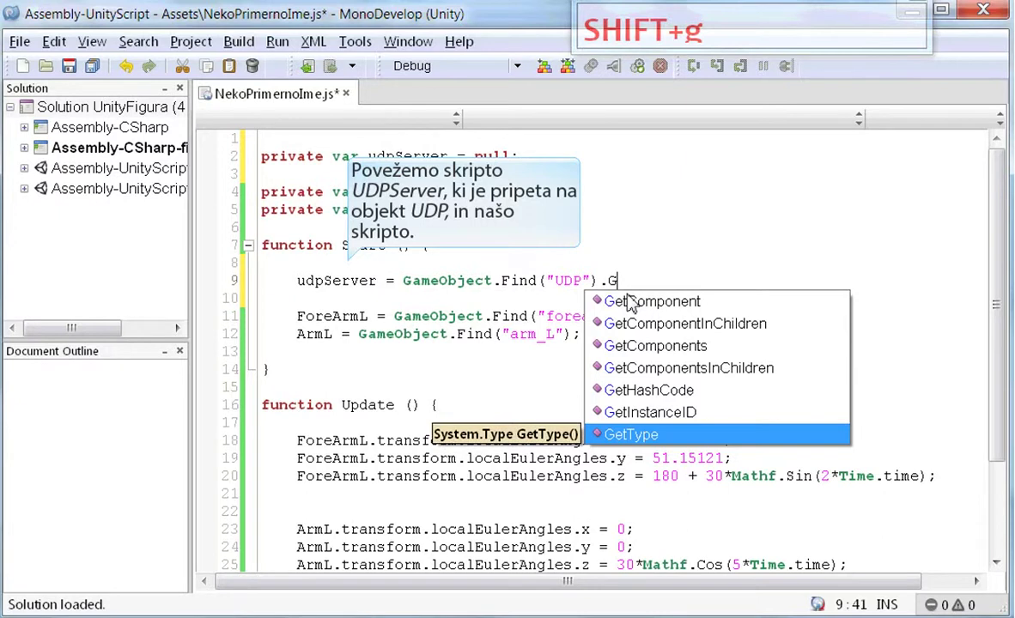
{"action": "key", "text": "Up"}
{"action": "key", "text": "Up"}
{"action": "key", "text": "Up"}
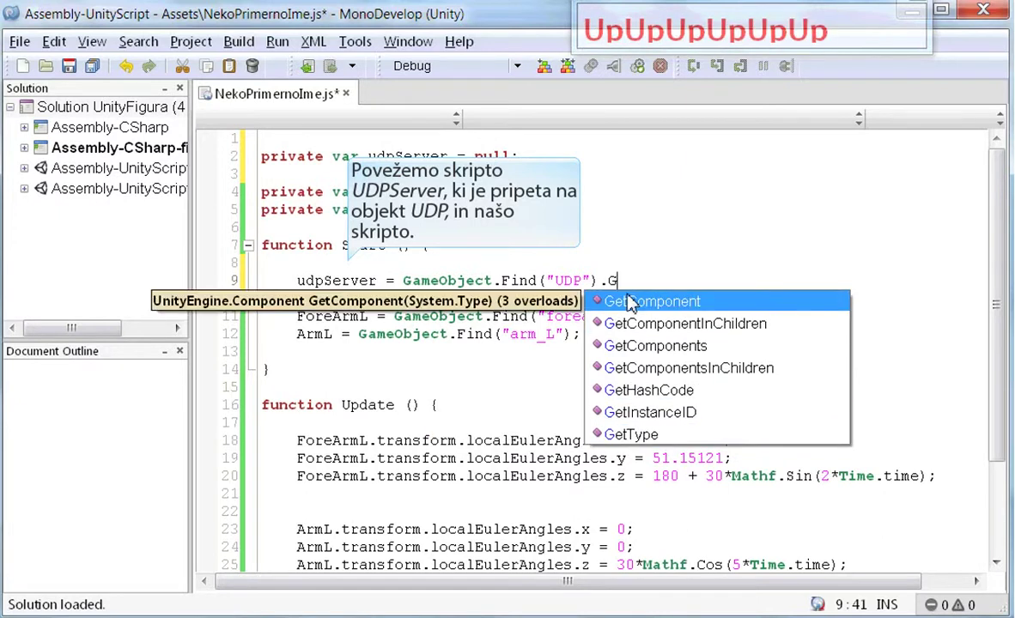
{"action": "key", "text": "Return"}
{"action": "key", "text": "shift+9"}
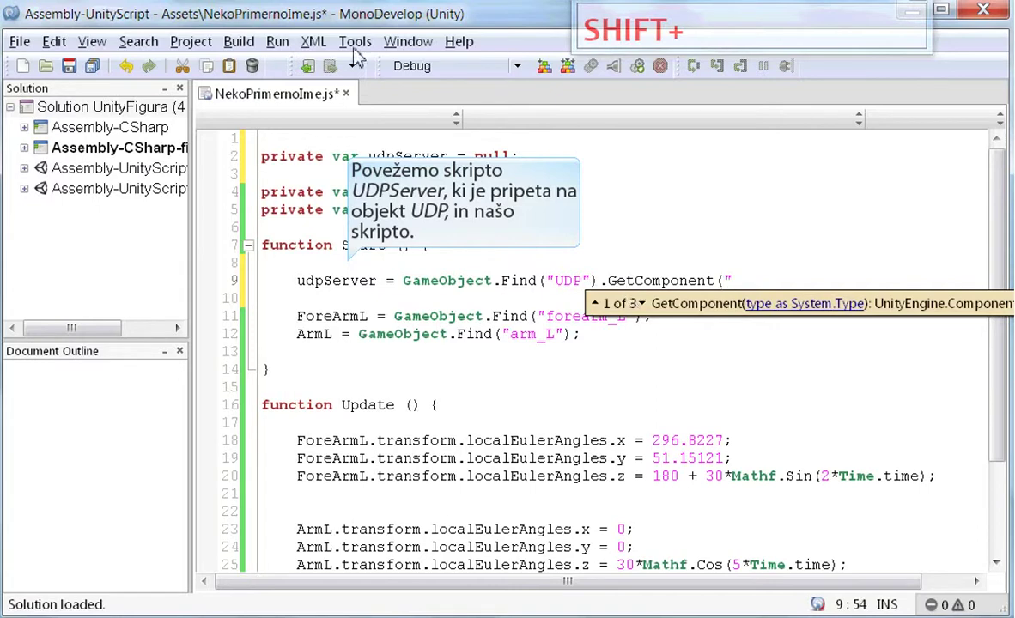
Step: Complete the argument as GetComponent("UDPServer"); after checking the script name in Unity
{"action": "left_click", "coordinate": [430, 74]}
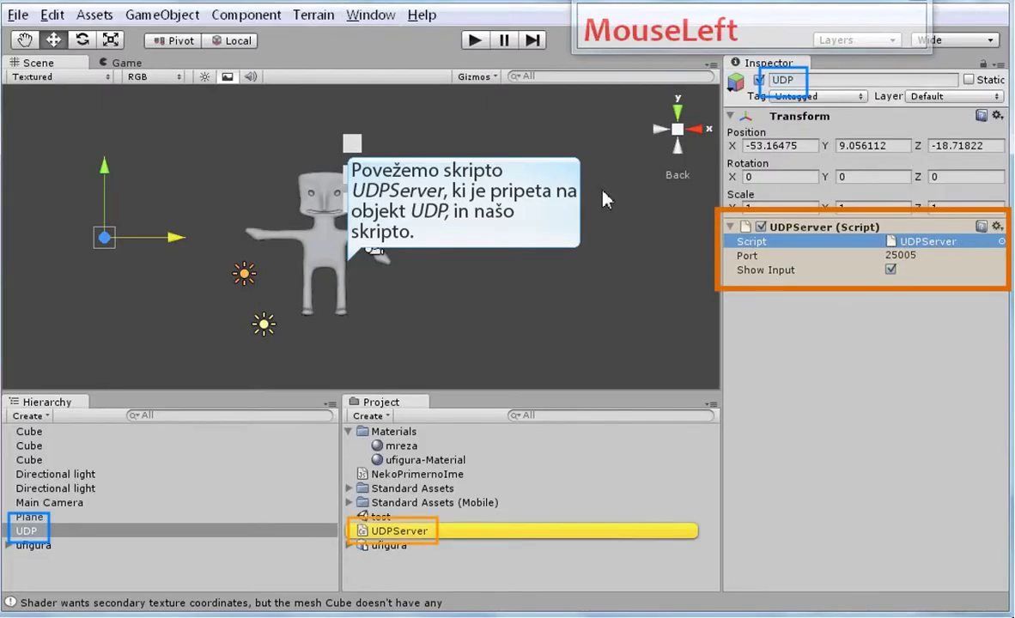
{"action": "key", "text": "Tab"}
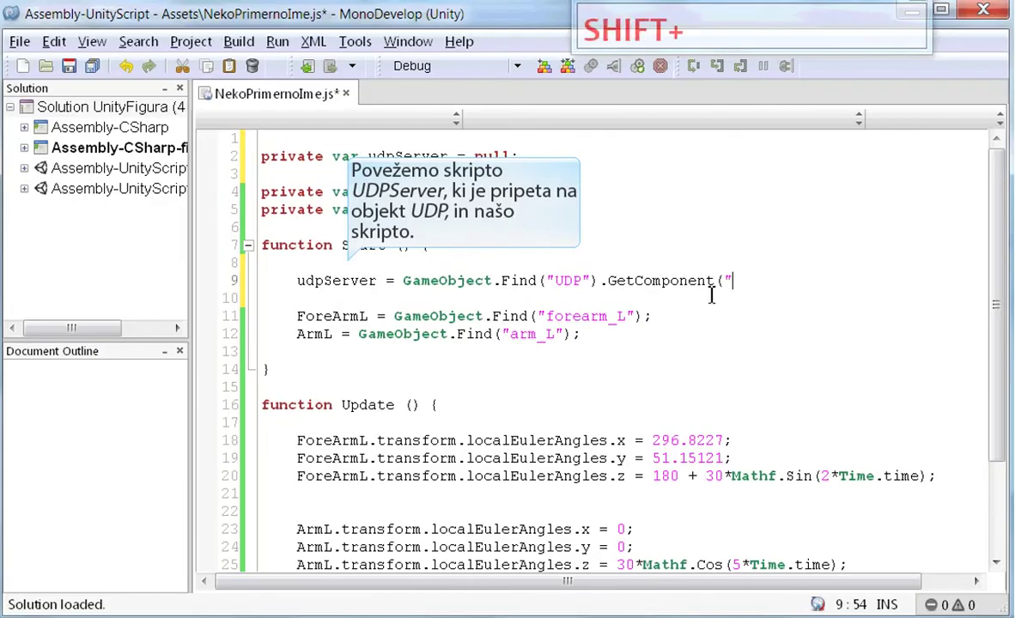
{"action": "type", "text": "pserver"}
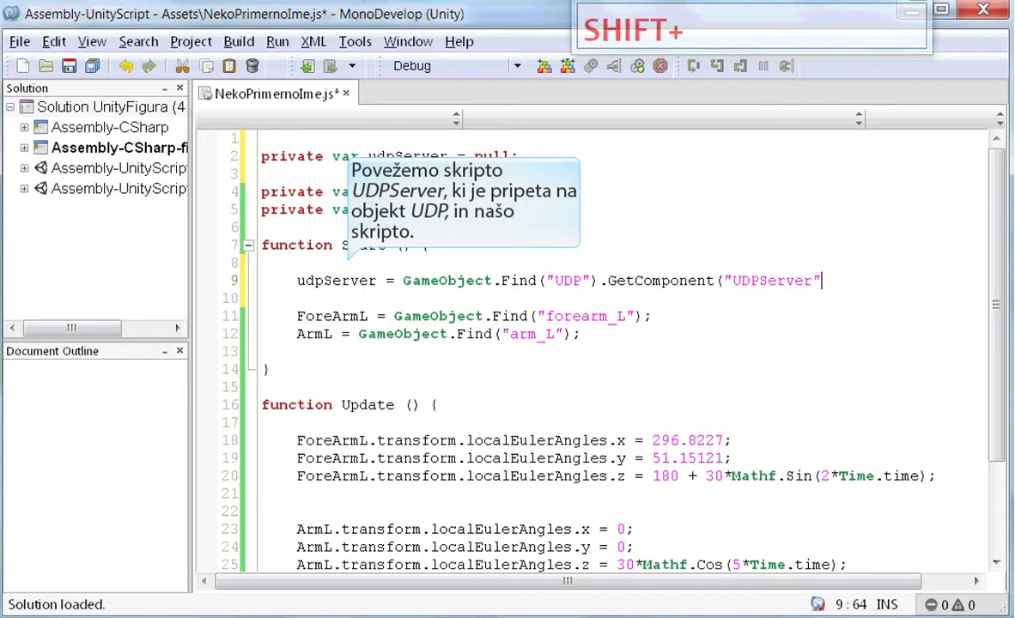
{"action": "key", "text": "shift+0"}
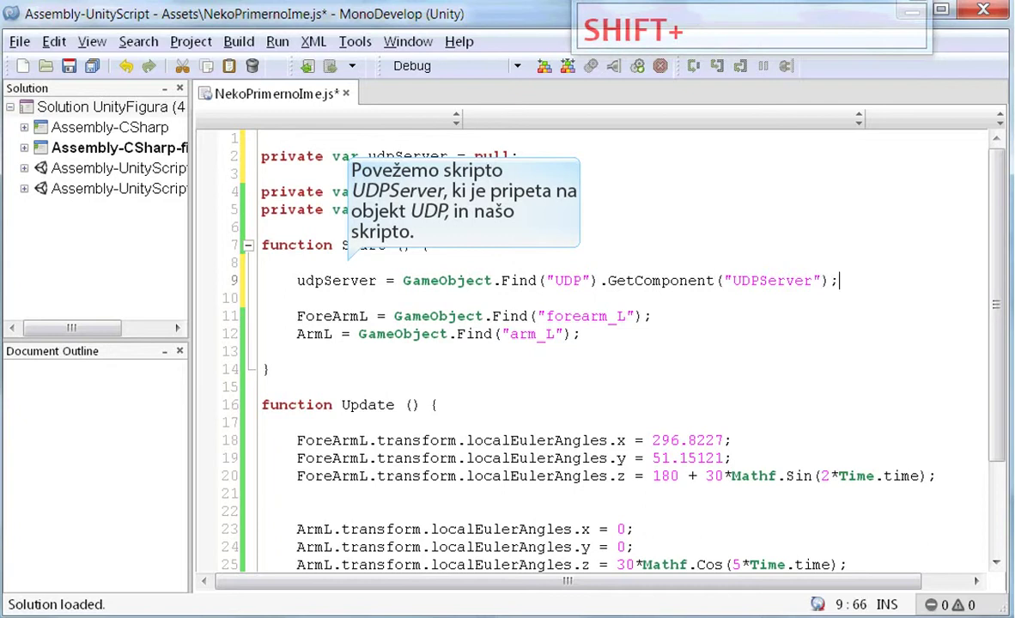
Step: Open the UDPServer script from the Project panel for editing in MonoDevelop
{"action": "left_click_drag", "start_coordinate": [102, 78], "coordinate": [385, 540]}
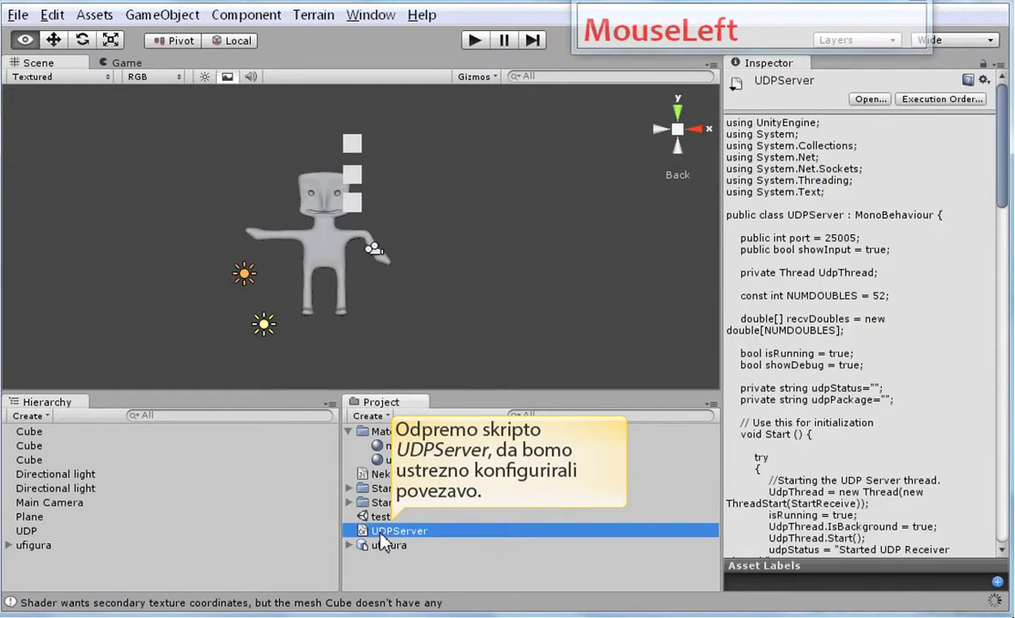
{"action": "right_click", "coordinate": [386, 541]}
{"action": "left_click", "coordinate": [437, 285]}
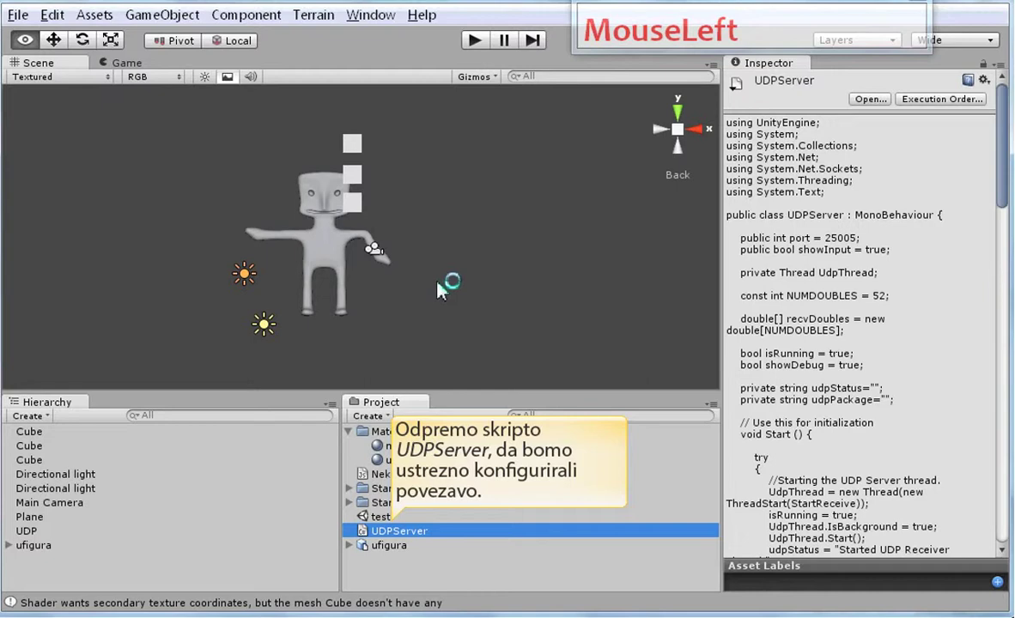
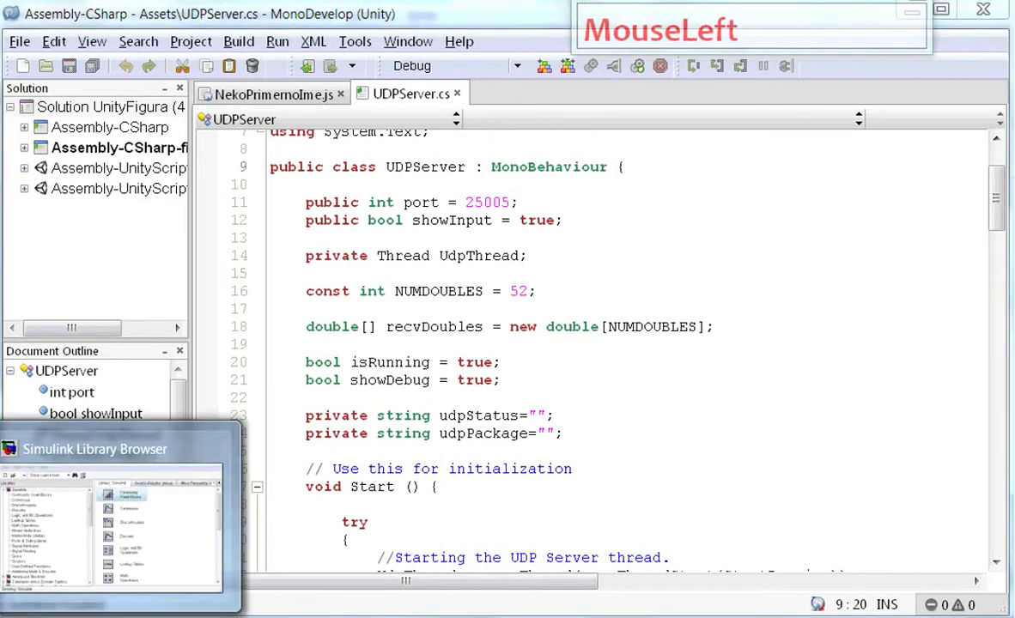
Step: Enlarge the new untitled Simulink model window
{"action": "left_click_drag", "start_coordinate": [348, 336], "coordinate": [651, 231]}
Step: Configure the fixed-step discrete solver with 0.01 step and set the stop time to Inf
{"action": "type", "text": "MouseLefto"}
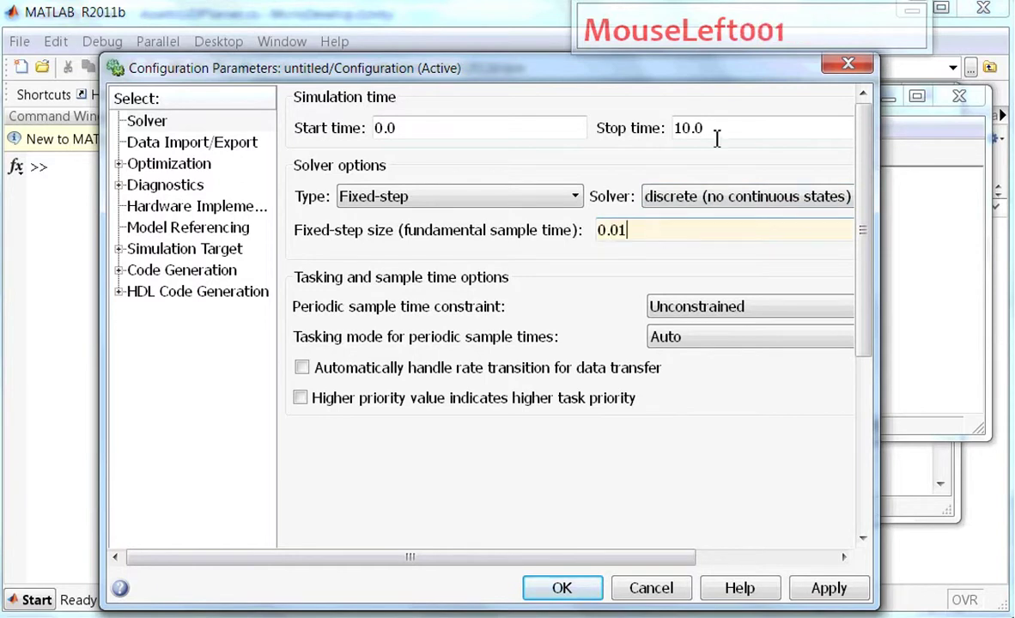
{"action": "type", "text": "Inf"}
{"action": "left_click_drag", "start_coordinate": [576, 594], "coordinate": [534, 368]}
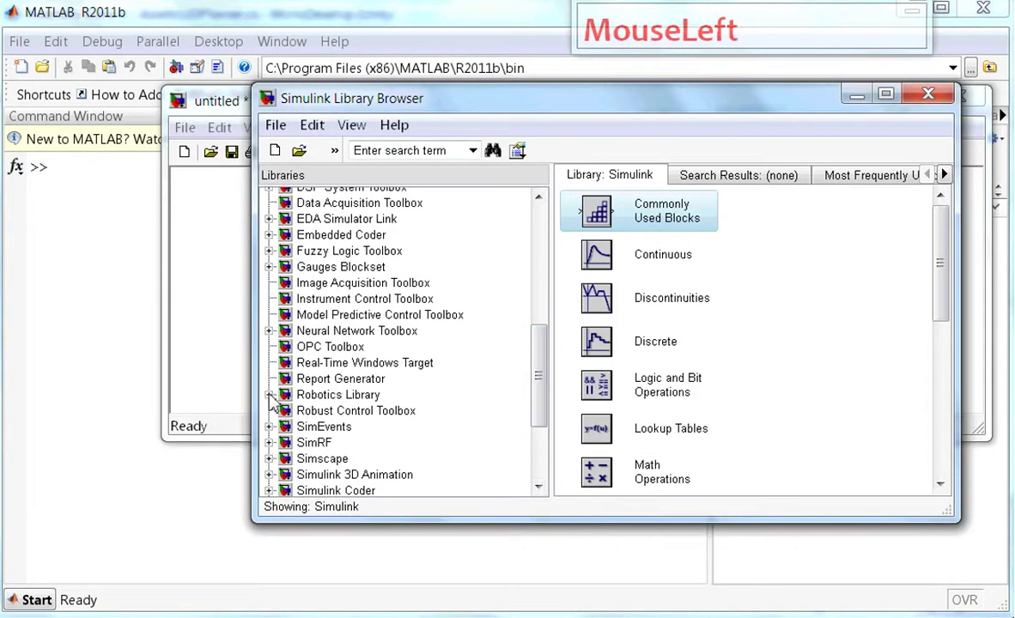